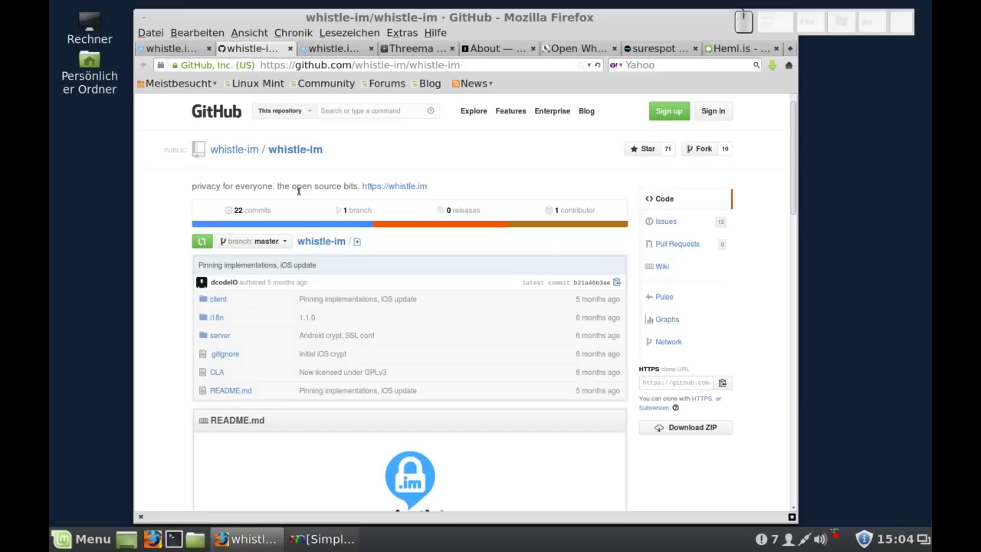
# Switch to the whistle.im web login page tab.
pyautogui.click(343, 51)
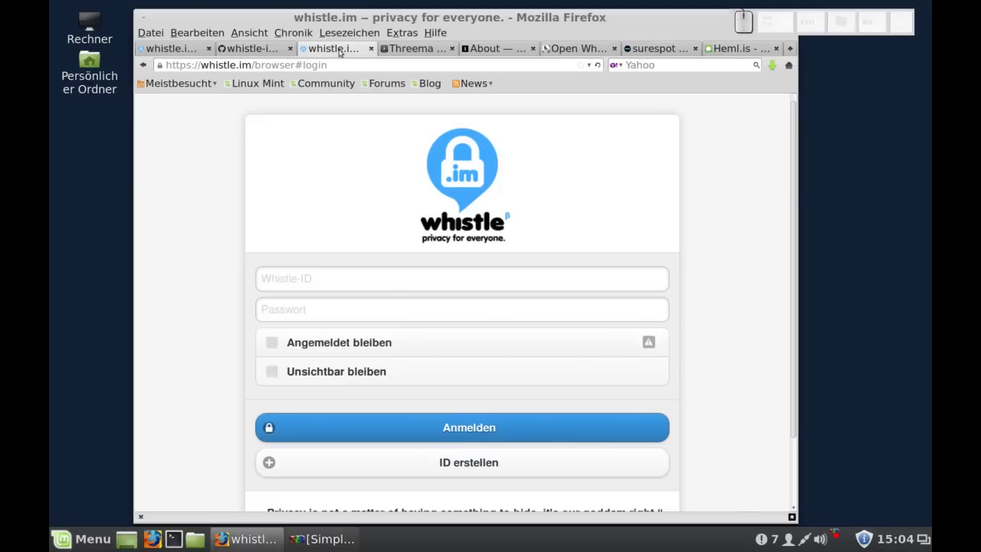
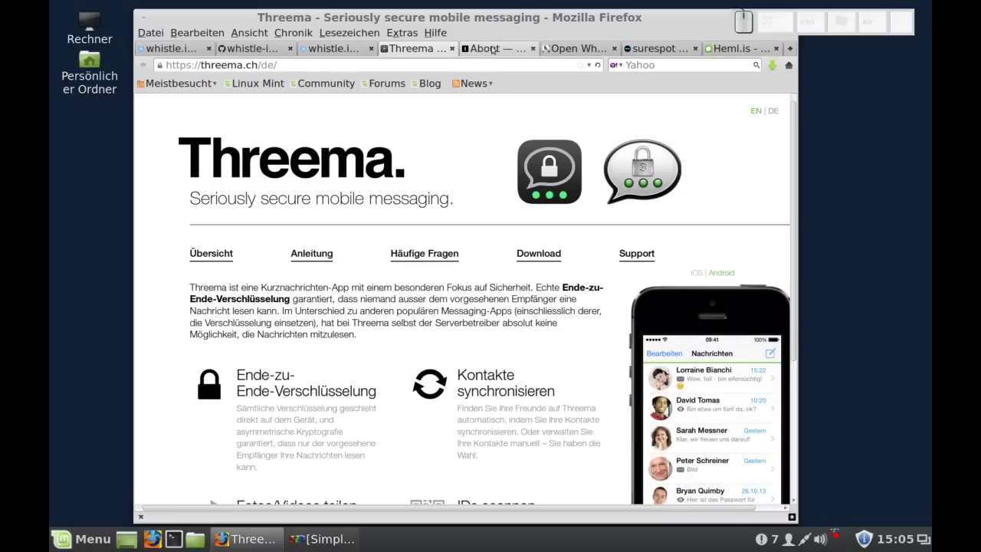
# Switch to the ChatSecure About page tab.
pyautogui.click(454, 15)
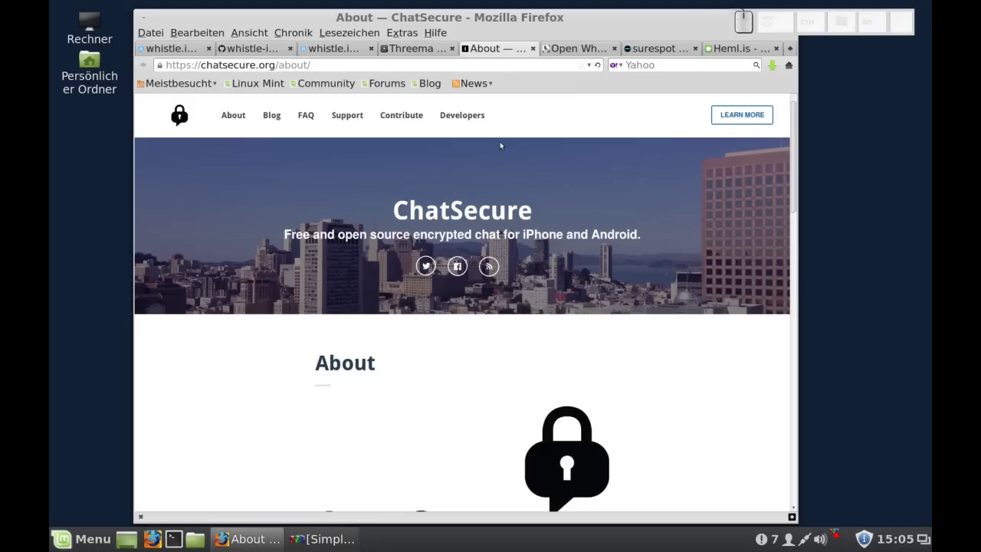
# Browse the Open WhisperSystems TextSecure page, then the surespot encrypted messenger site.
pyautogui.click(569, 48)
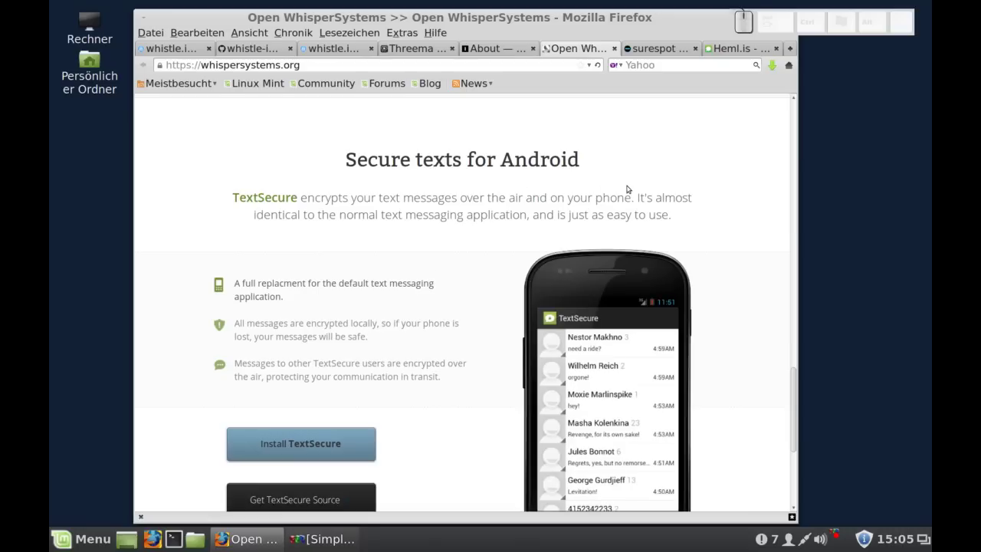
pyautogui.click(671, 51)
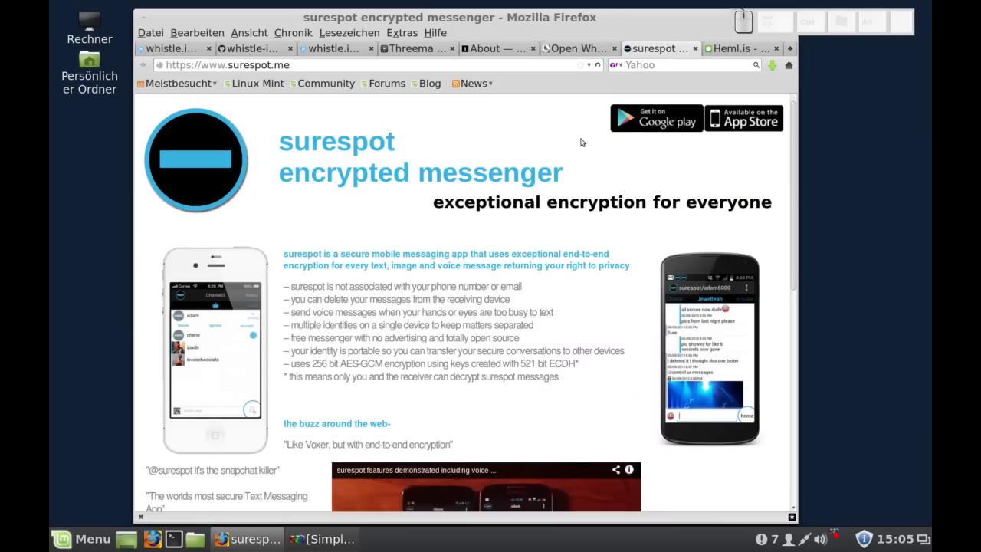
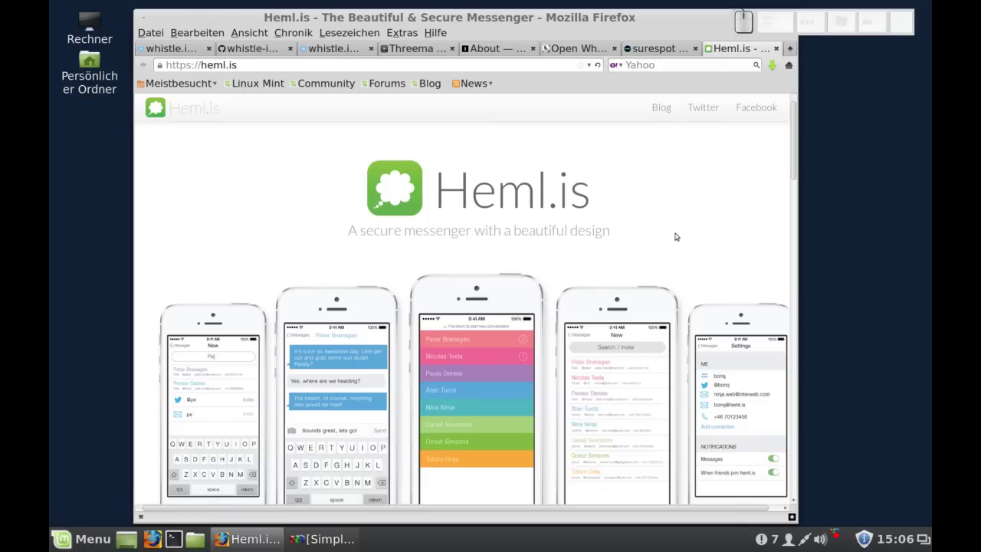
# Return to the first whistle.im homepage tab.
pyautogui.click(189, 50)
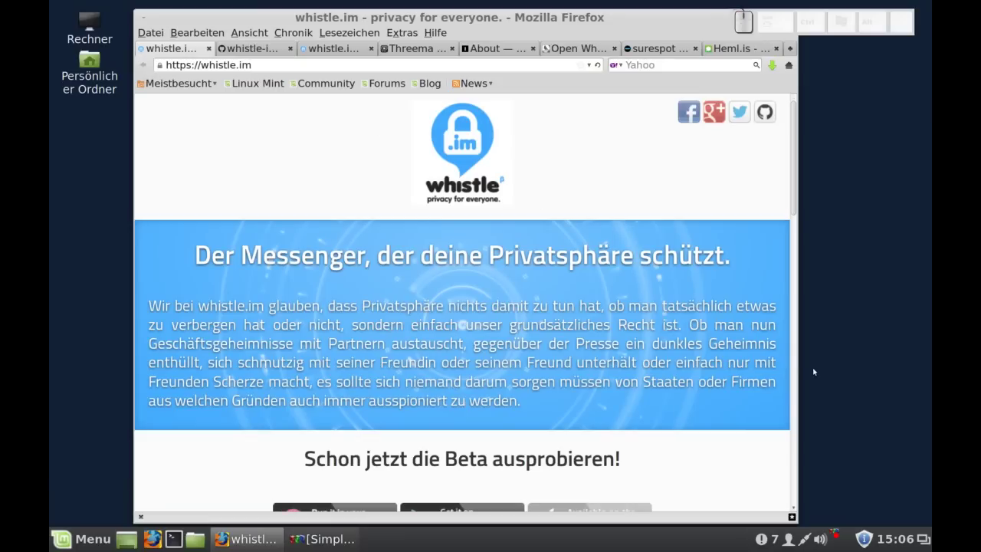